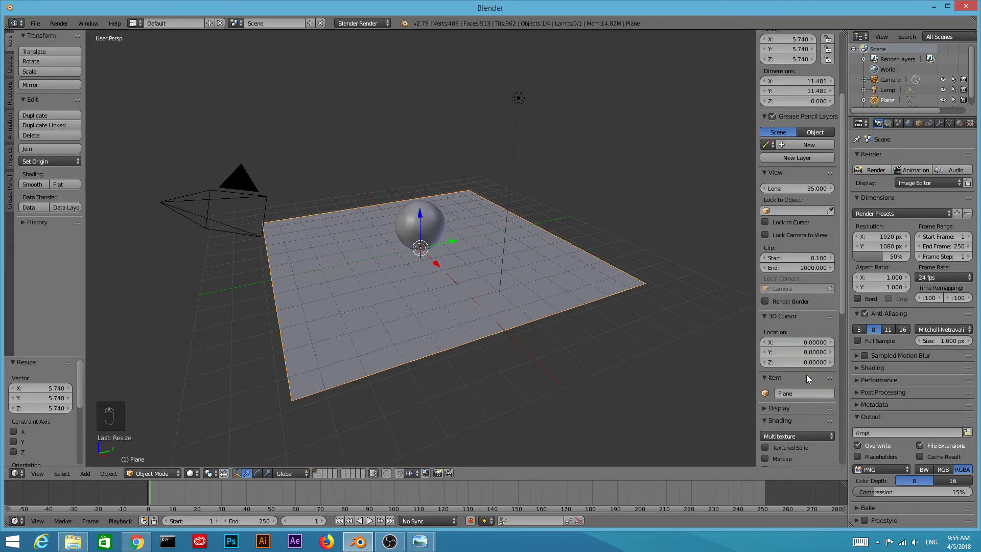
Step: Hide the properties shelf in the 3D viewport
{"action": "key", "text": "n"}
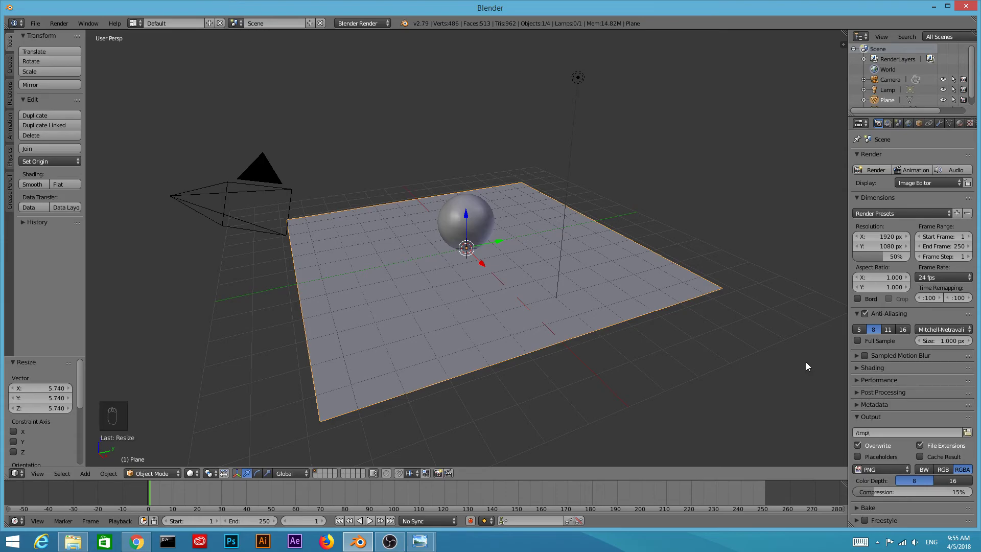
Step: Select the sphere and give its new material a Glossy BSDF surface
{"action": "right_click", "coordinate": [480, 219]}
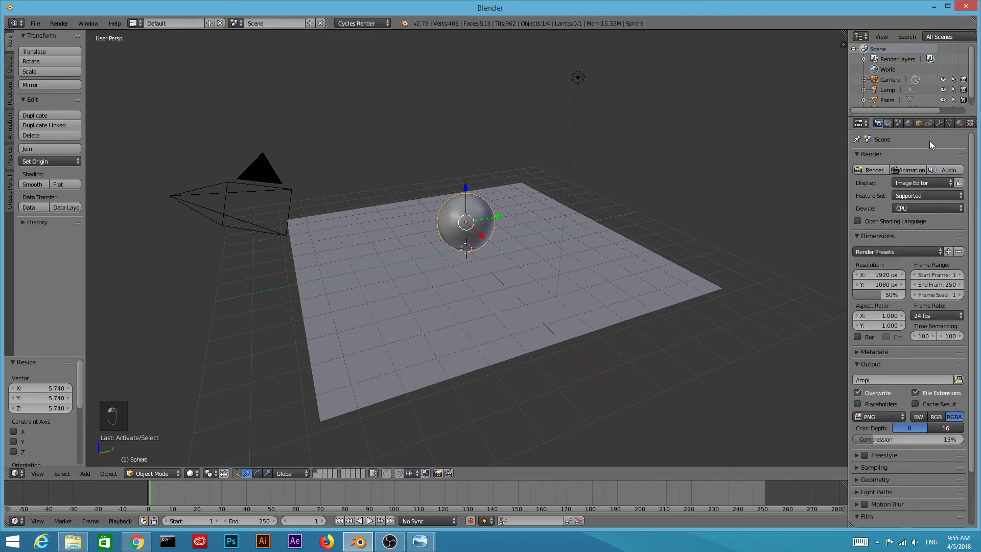
{"action": "left_click_drag", "start_coordinate": [962, 126], "coordinate": [872, 336]}
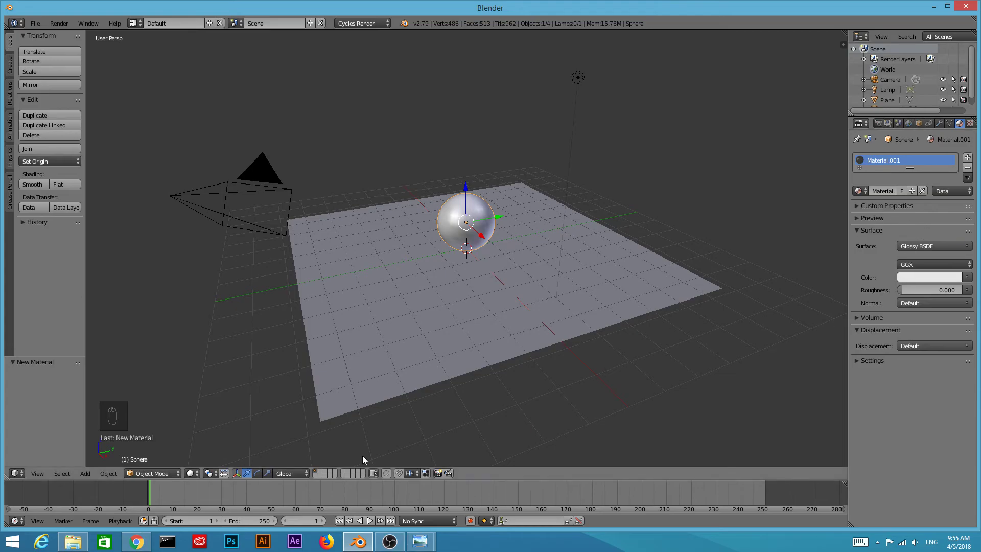
Step: Orbit and zoom in on the rendered glossy sphere, lowering the view toward the floor plane
{"action": "left_click_drag", "start_coordinate": [198, 475], "coordinate": [459, 365]}
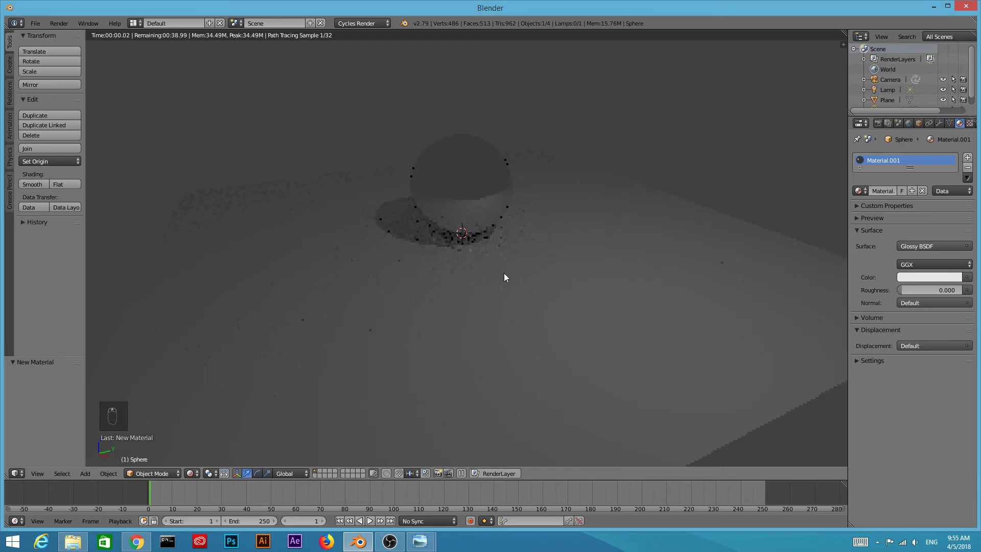
{"action": "left_click_drag", "start_coordinate": [573, 361], "coordinate": [585, 330]}
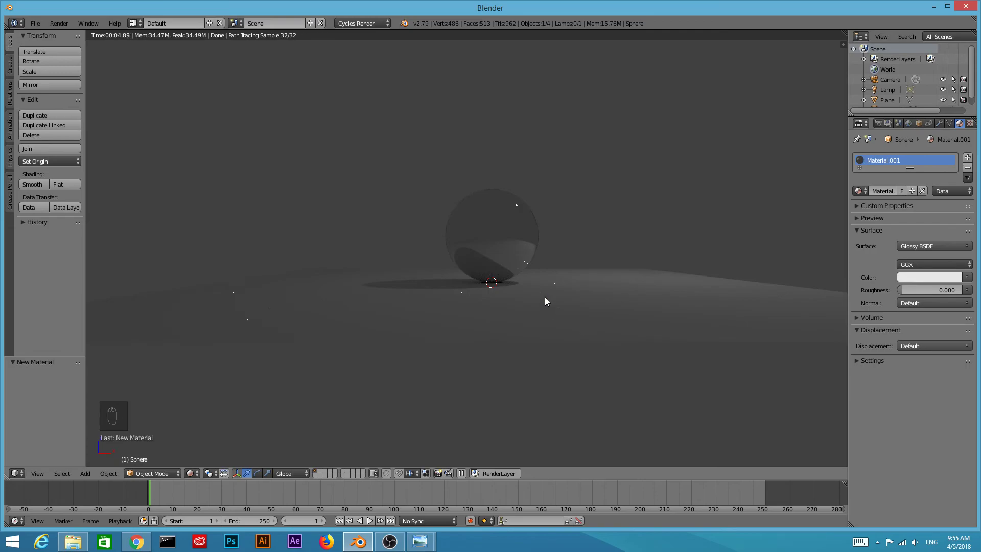
{"action": "left_click_drag", "start_coordinate": [549, 307], "coordinate": [555, 347]}
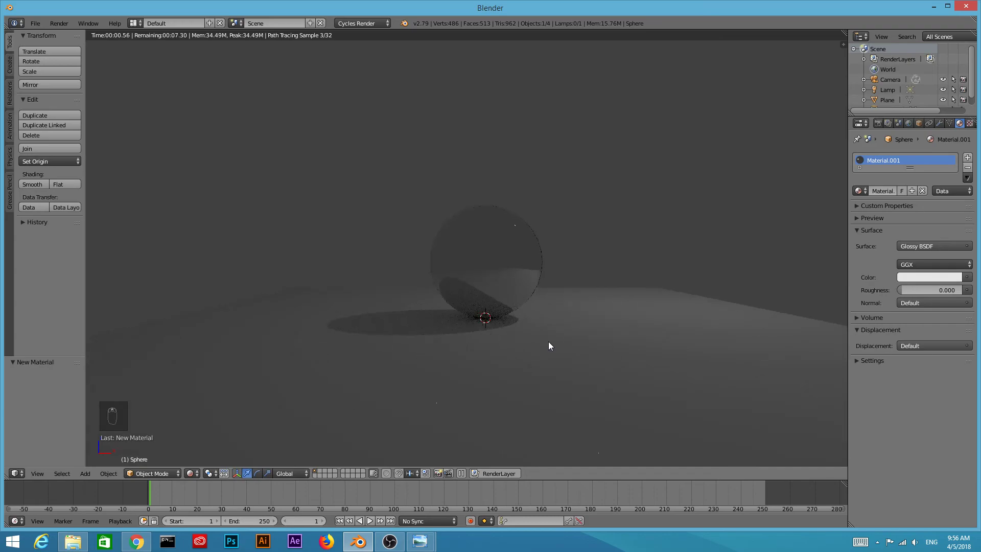
{"action": "left_click_drag", "start_coordinate": [552, 343], "coordinate": [573, 357]}
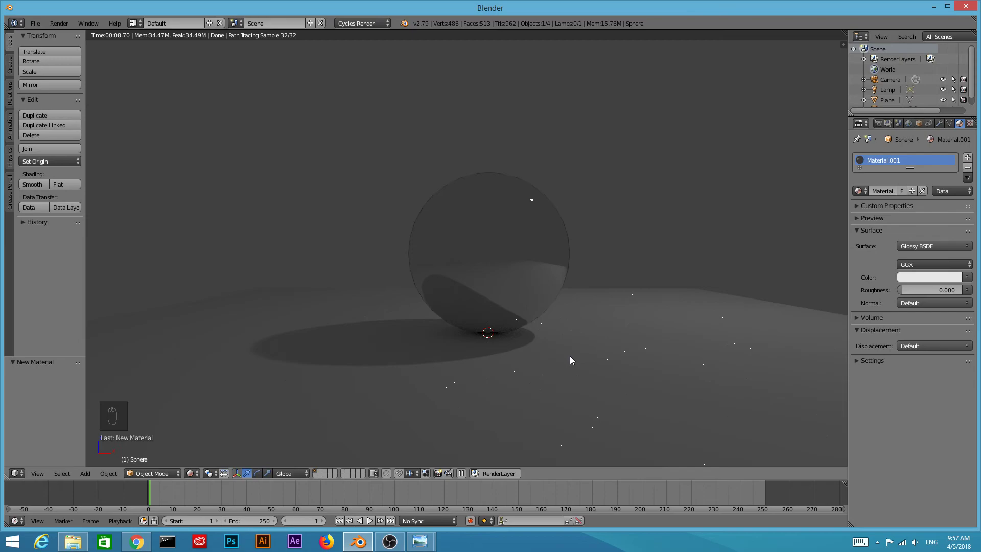
Step: Adjust the viewport view of the glossy sphere on the plane
{"action": "left_click_drag", "start_coordinate": [200, 477], "coordinate": [161, 249]}
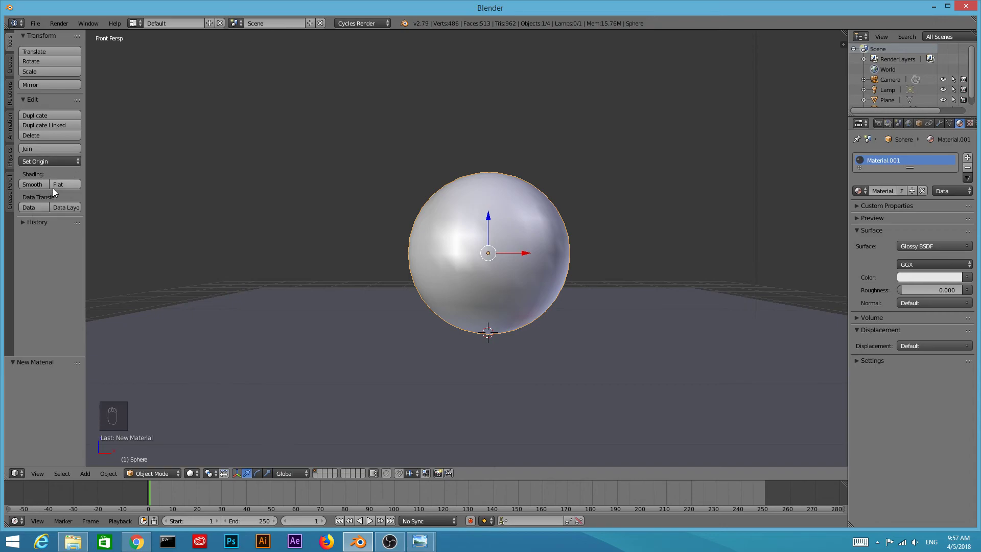
{"action": "left_click_drag", "start_coordinate": [192, 477], "coordinate": [230, 439]}
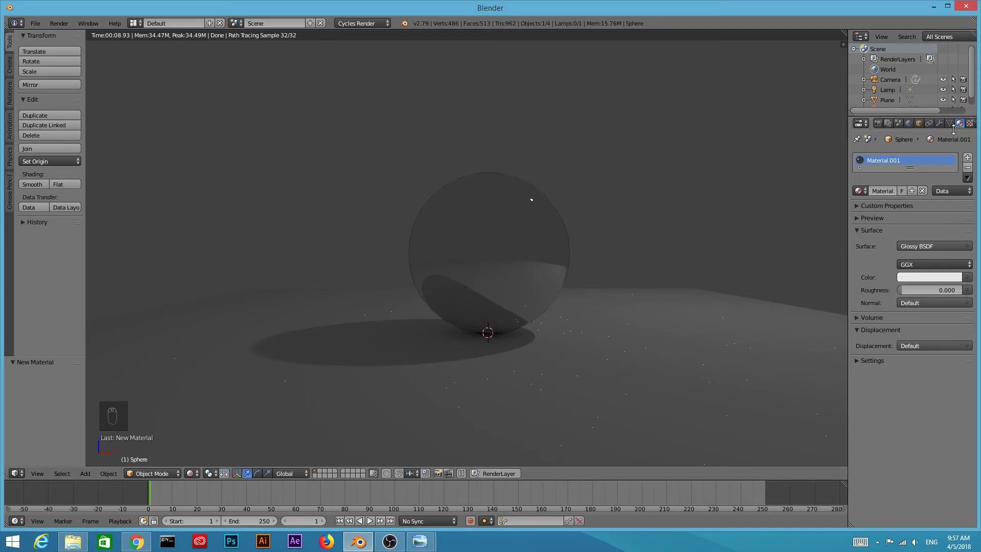
{"action": "left_click_drag", "start_coordinate": [943, 126], "coordinate": [486, 228]}
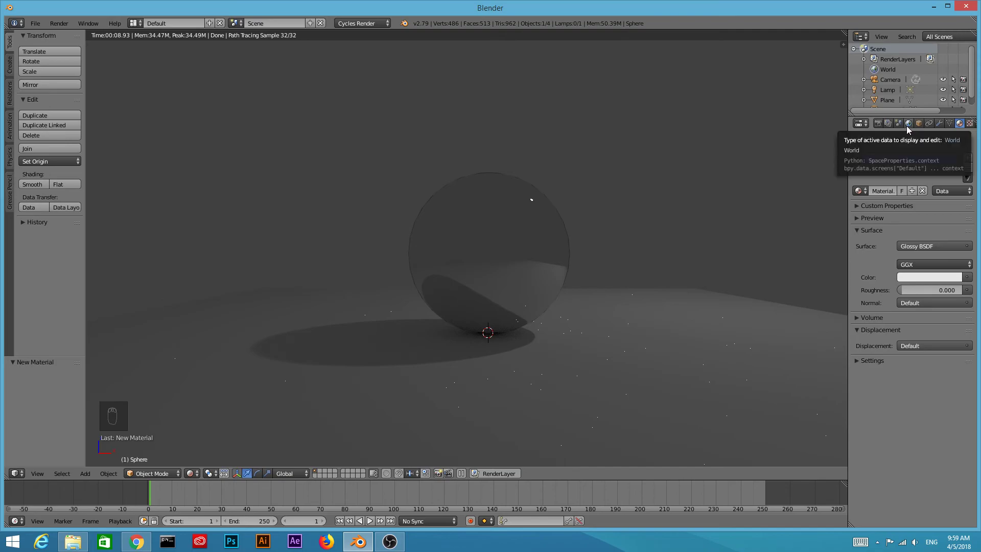
Step: Show the World settings and enable node-based shading for the world
{"action": "left_click_drag", "start_coordinate": [909, 126], "coordinate": [255, 7]}
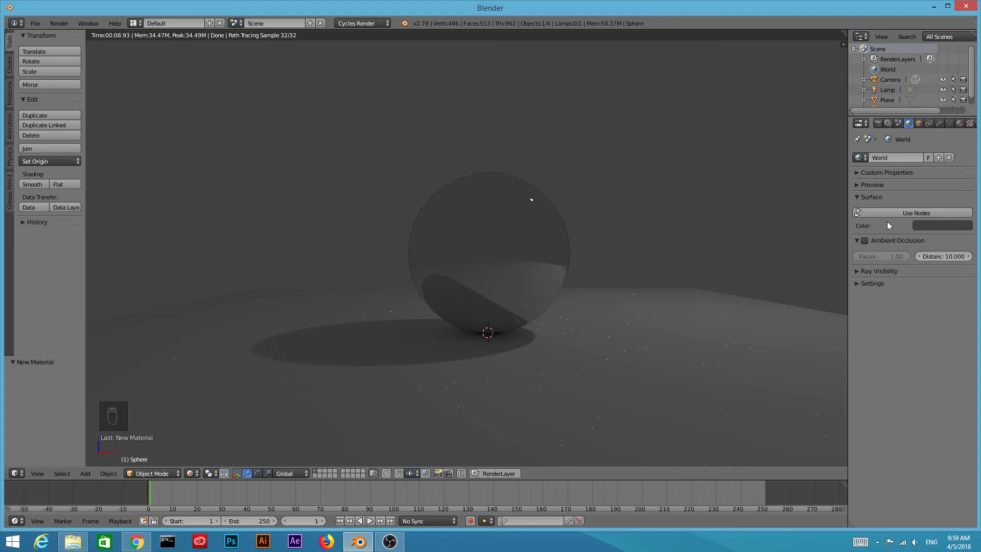
{"action": "left_click_drag", "start_coordinate": [898, 218], "coordinate": [863, 204]}
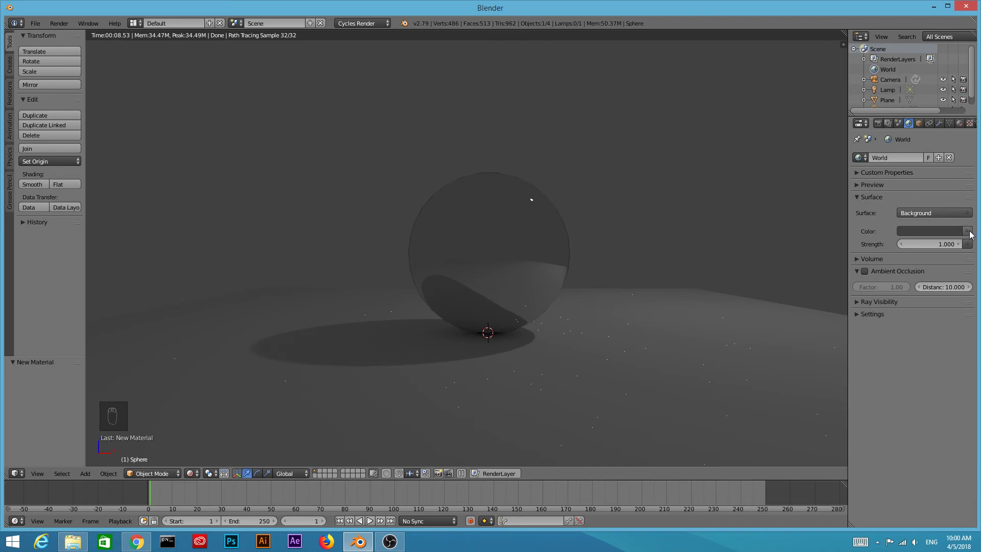
Step: Drive the world's background colour with an Environment Texture node
{"action": "left_click_drag", "start_coordinate": [973, 234], "coordinate": [801, 122]}
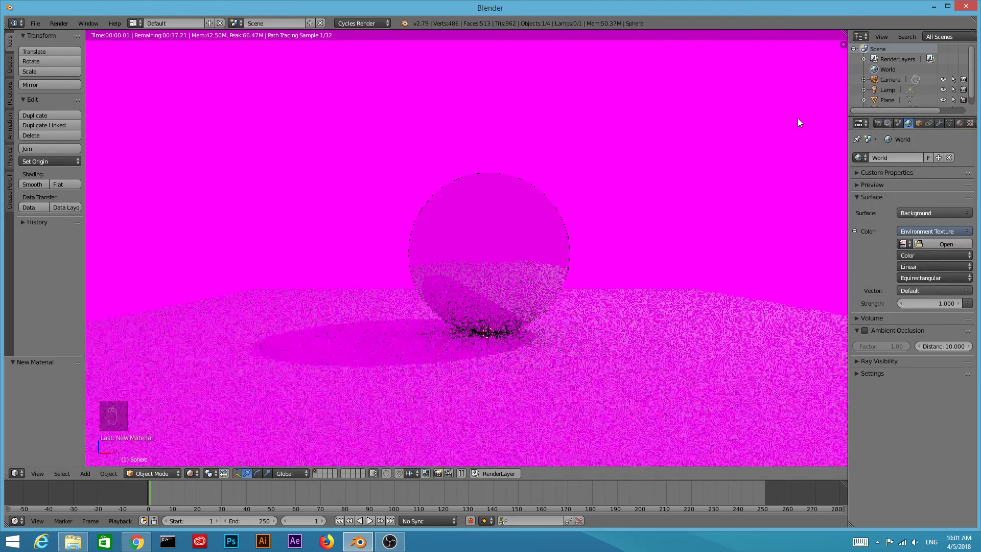
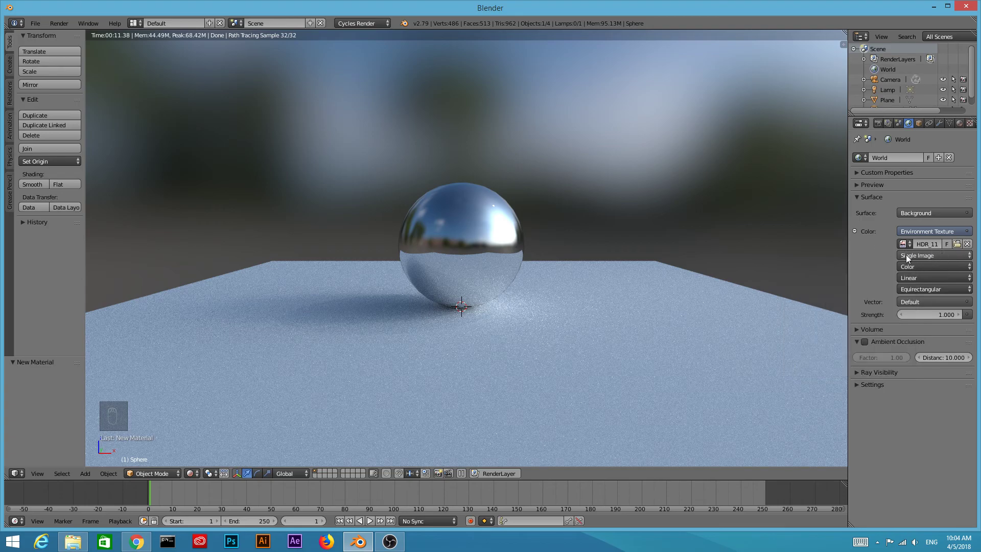
Step: Adjust the Environment Texture settings in the World properties
{"action": "left_click_drag", "start_coordinate": [920, 258], "coordinate": [879, 259]}
Step: Try the environment image as Non-Color Data, then set its colour space back to Color
{"action": "left_click_drag", "start_coordinate": [878, 258], "coordinate": [958, 274]}
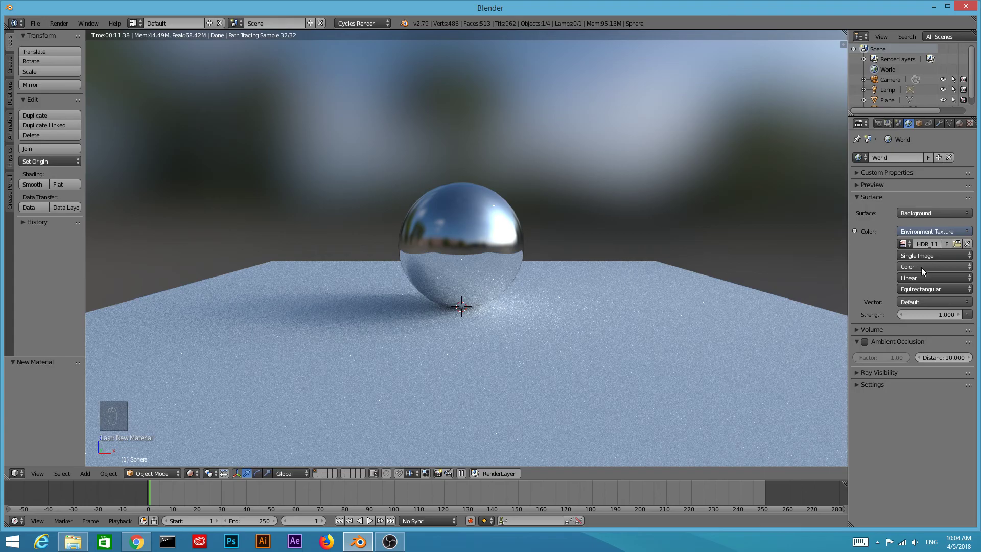
{"action": "left_click_drag", "start_coordinate": [928, 271], "coordinate": [924, 248]}
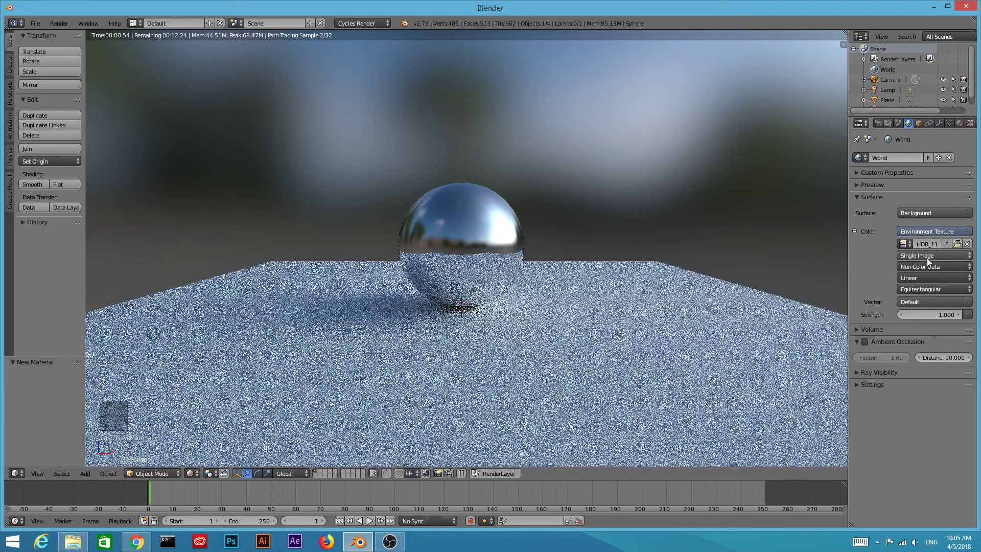
{"action": "left_click_drag", "start_coordinate": [926, 271], "coordinate": [880, 263]}
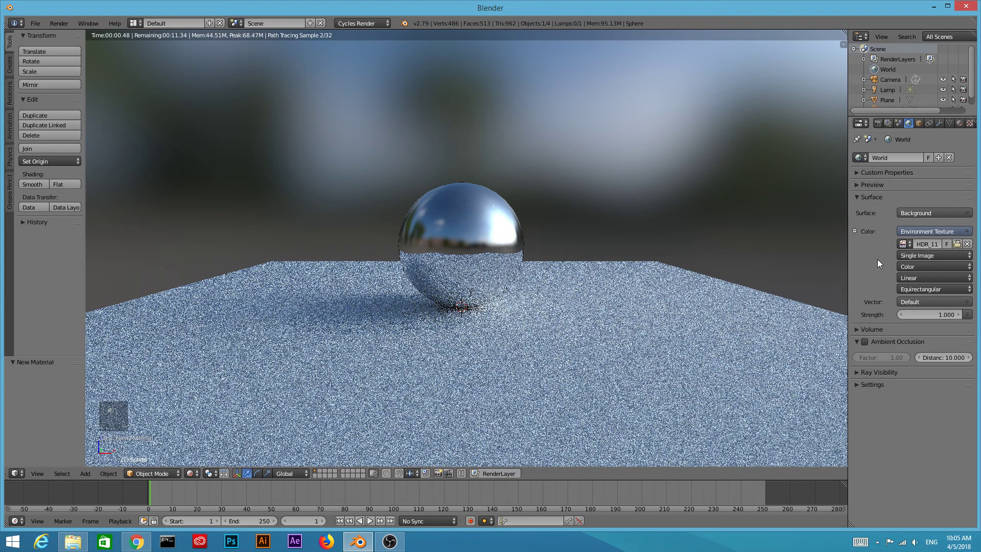
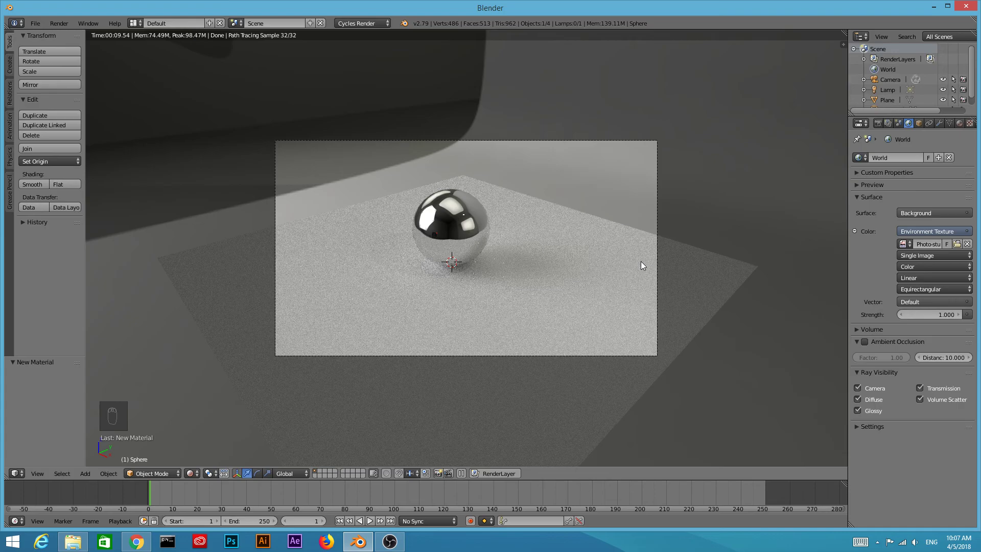
Step: In Ray Visibility, stop the world environment from lighting diffuse surfaces
{"action": "key", "text": "n"}
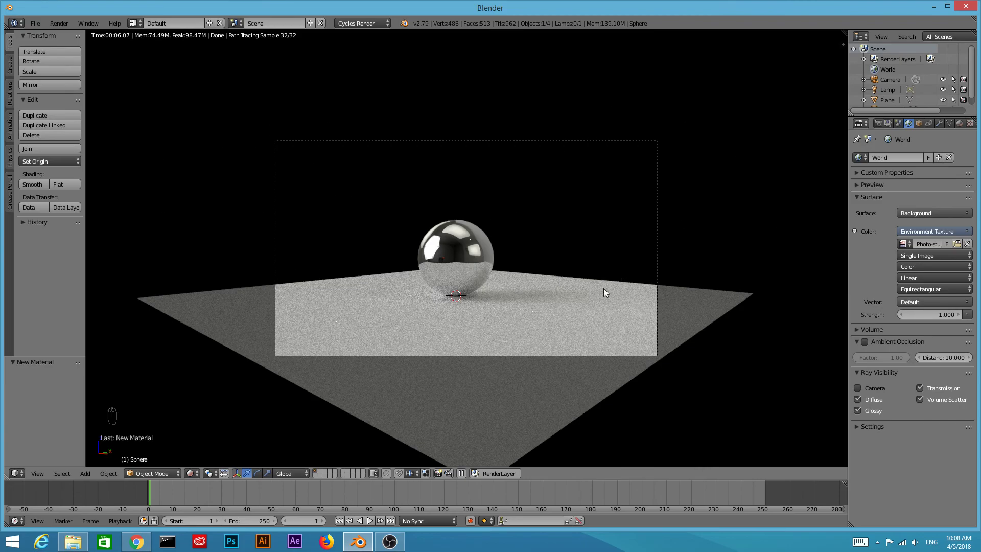
{"action": "left_click_drag", "start_coordinate": [883, 403], "coordinate": [873, 402]}
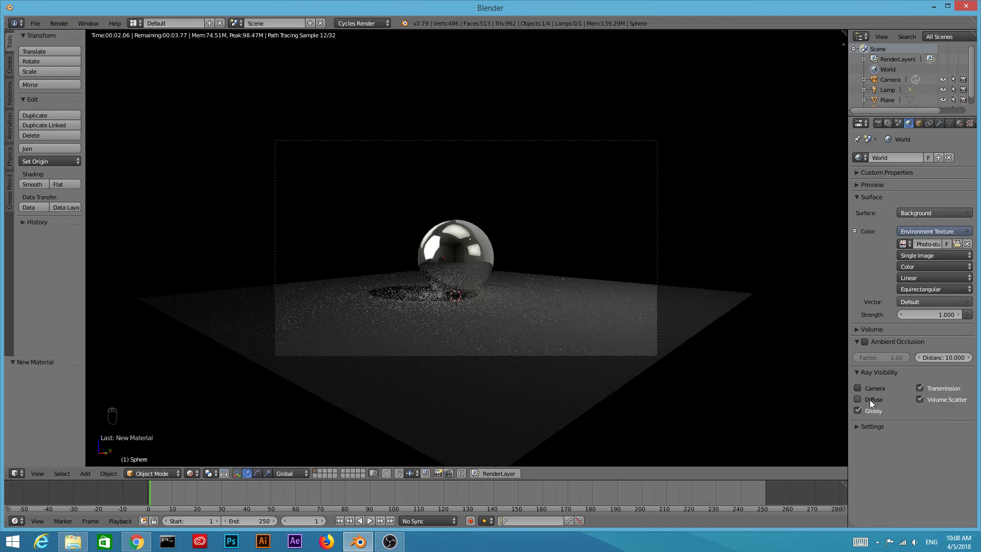
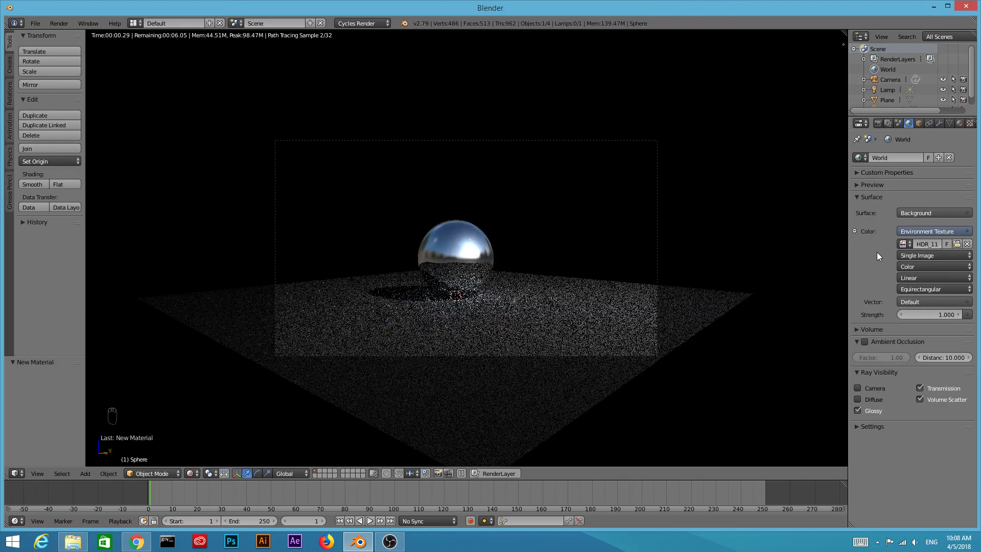
Step: Toggle the environment's Diffuse visibility and exclude it from Glossy reflections
{"action": "left_click", "coordinate": [879, 398]}
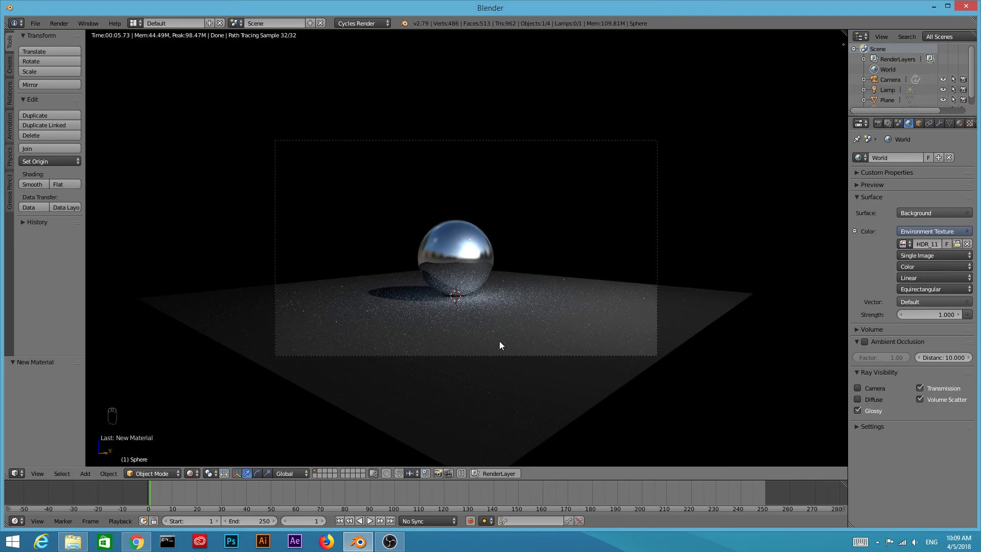
{"action": "left_click_drag", "start_coordinate": [879, 413], "coordinate": [876, 414]}
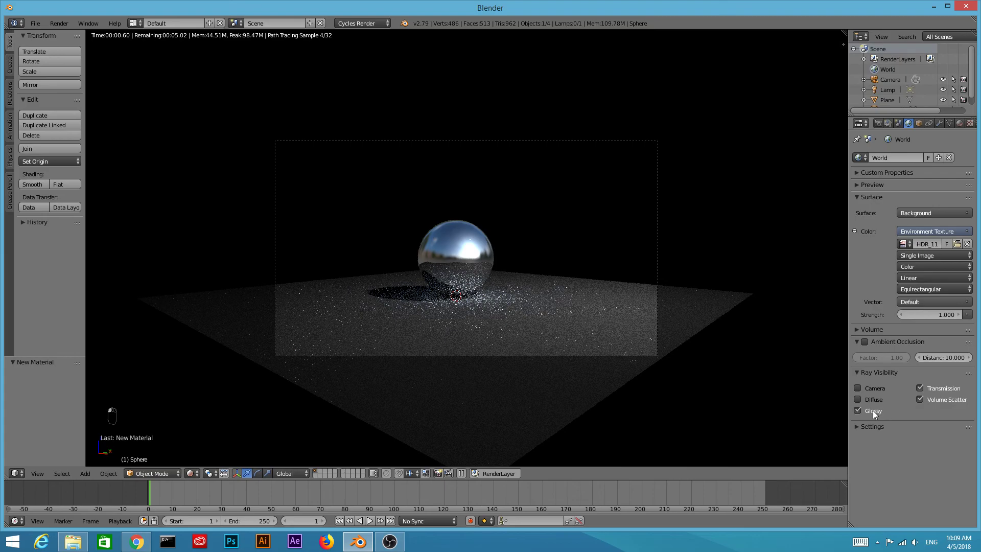
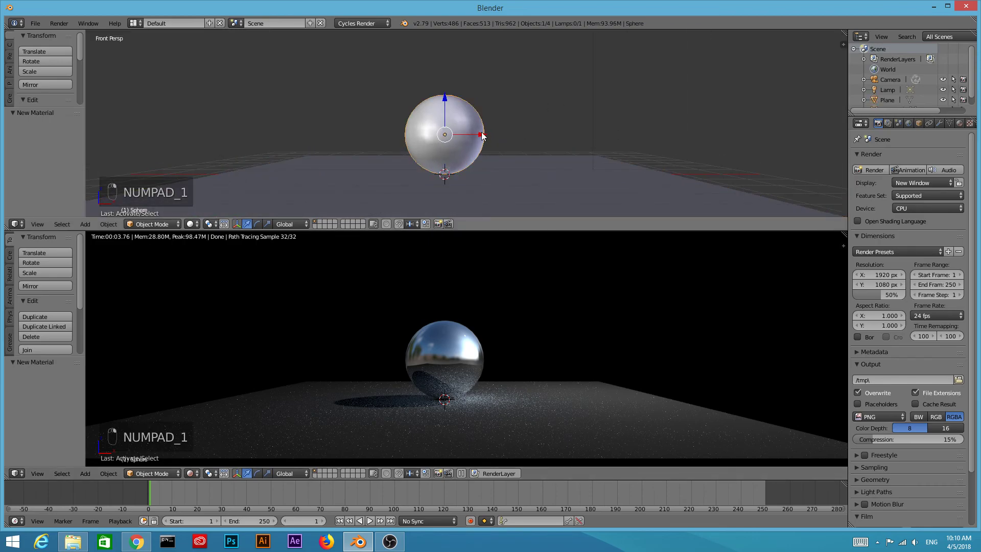
Step: Duplicate the mirror sphere and space both evenly along X so the rendered preview shows two spheres
{"action": "key", "text": "shift+d"}
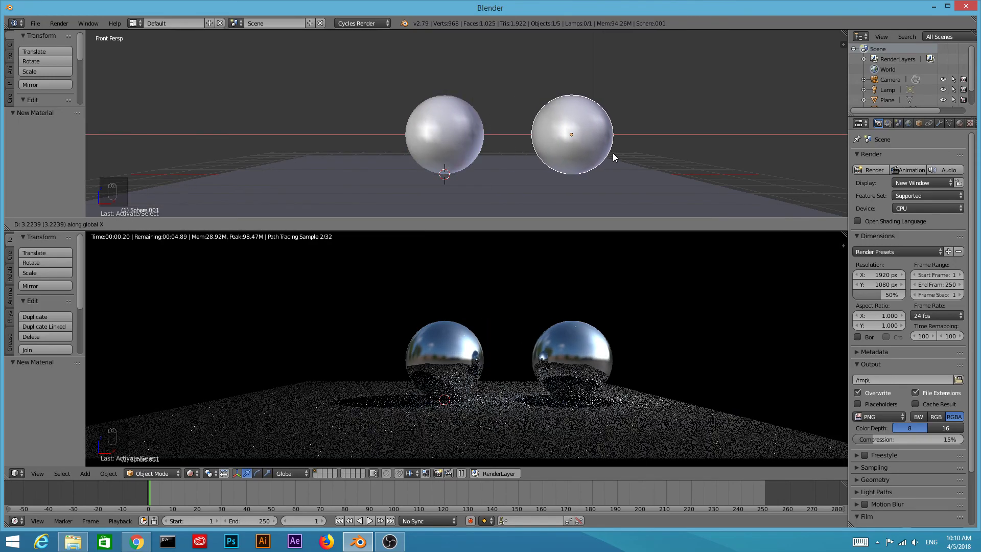
{"action": "left_click_drag", "start_coordinate": [475, 135], "coordinate": [466, 136]}
{"action": "left_click", "coordinate": [465, 137]}
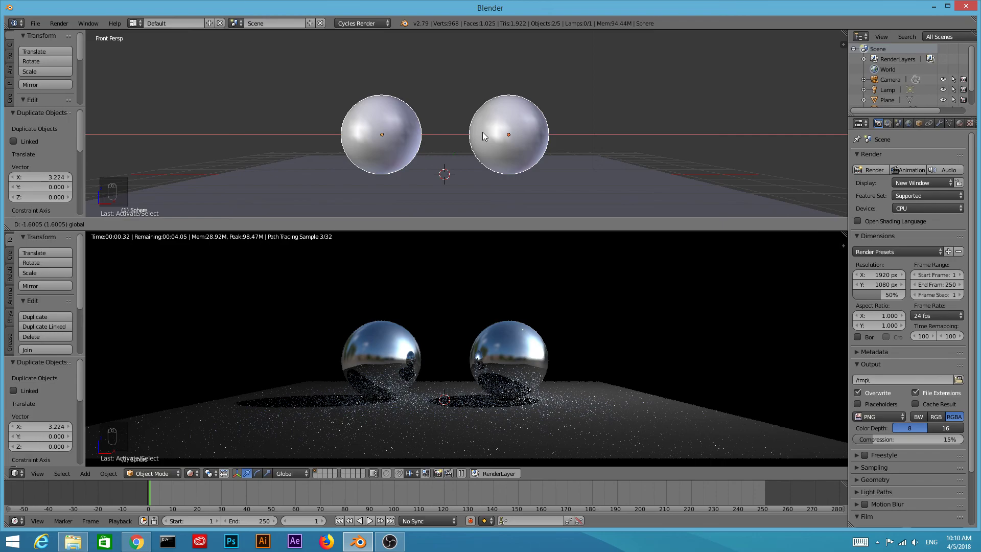
{"action": "left_click_drag", "start_coordinate": [772, 327], "coordinate": [555, 181]}
{"action": "left_click_drag", "start_coordinate": [556, 181], "coordinate": [480, 205]}
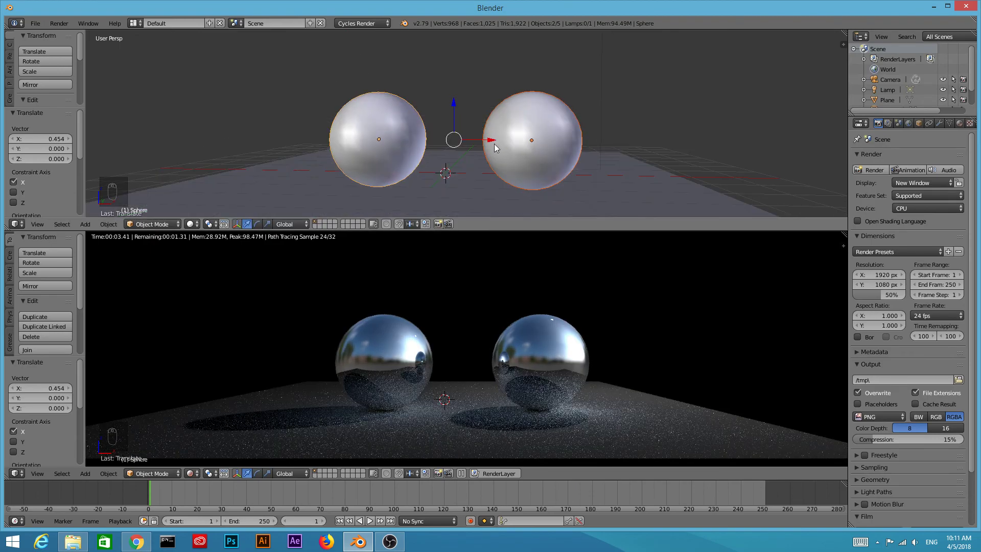
{"action": "left_click_drag", "start_coordinate": [497, 147], "coordinate": [497, 148]}
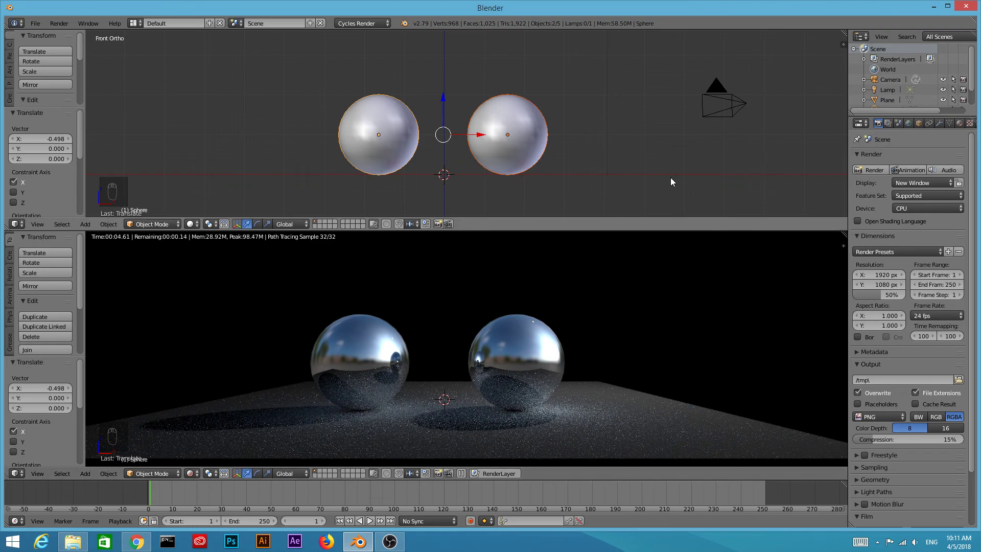
Step: Let the Cycles camera preview of both mirror spheres on the floor finish rendering
{"action": "left_click_drag", "start_coordinate": [201, 225], "coordinate": [227, 160]}
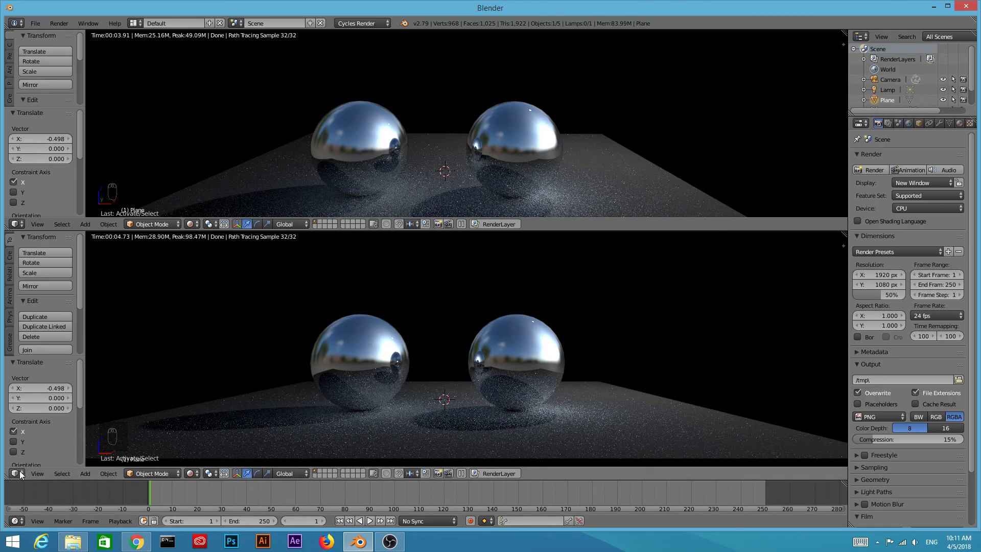
Step: Switch the lower area to the shader Node Editor beneath the rendered preview
{"action": "left_click", "coordinate": [70, 364]}
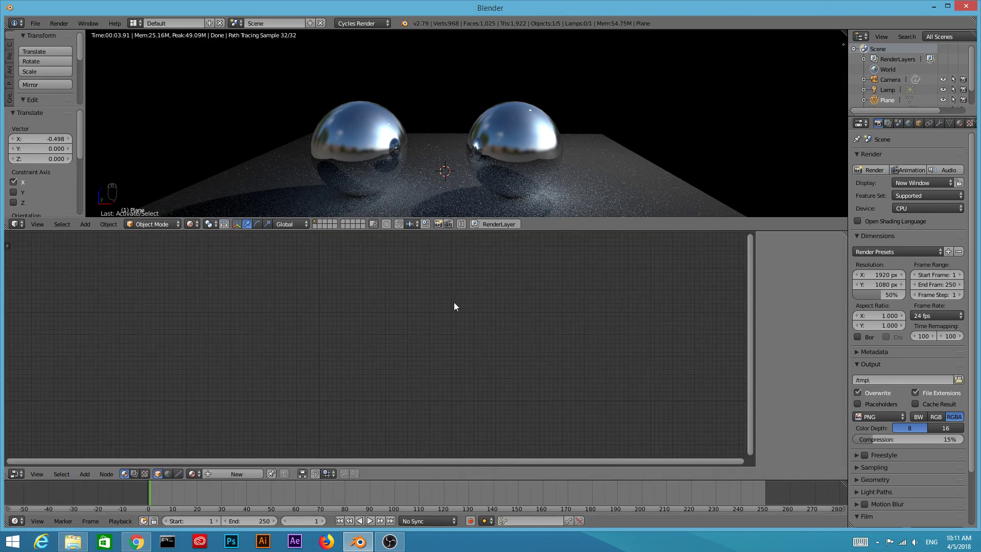
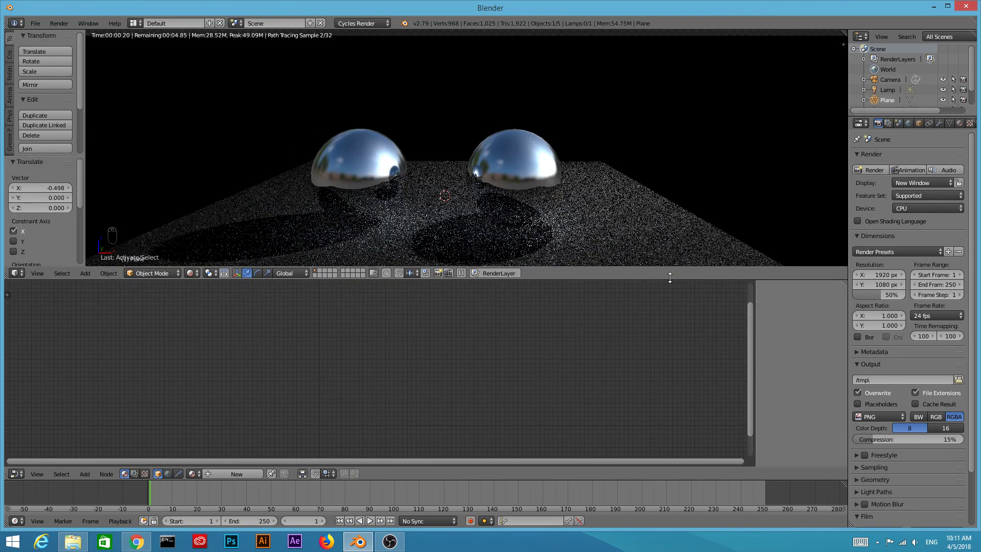
Step: Add a Suzanne monkey head at the origin between the two mirror spheres
{"action": "left_click_drag", "start_coordinate": [542, 171], "coordinate": [168, 155]}
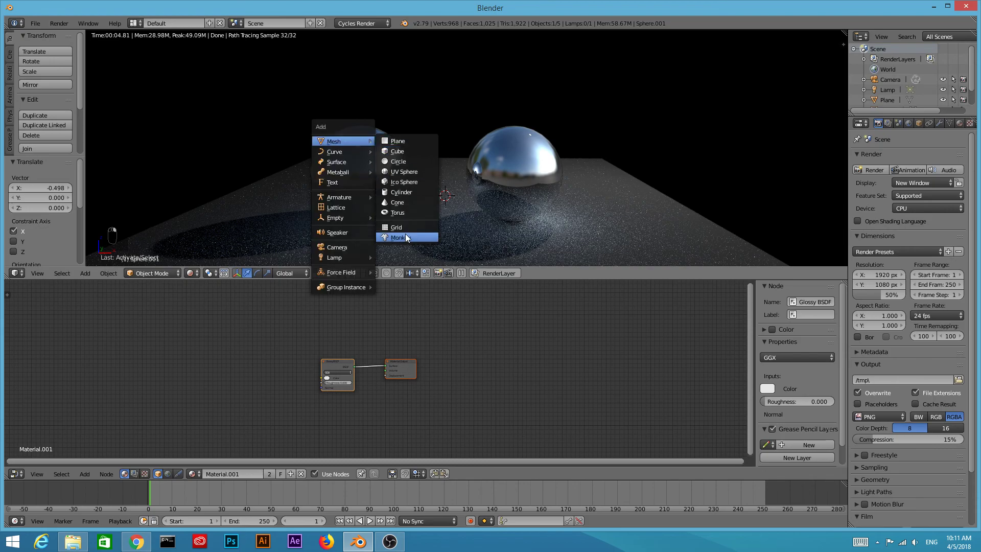
{"action": "key", "text": "shift+a"}
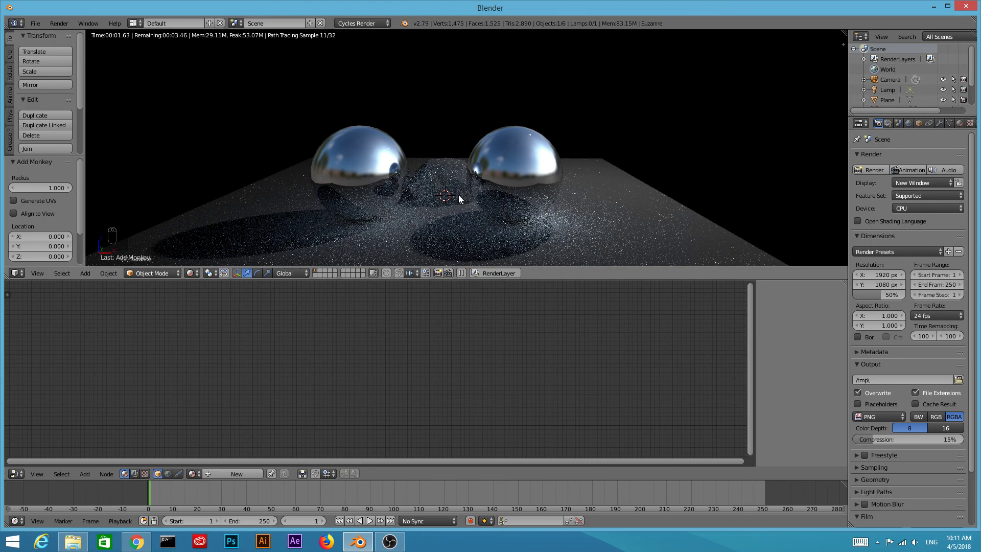
Step: Stand Suzanne upright and select the right-hand mirror sphere
{"action": "left_click_drag", "start_coordinate": [212, 237], "coordinate": [452, 198]}
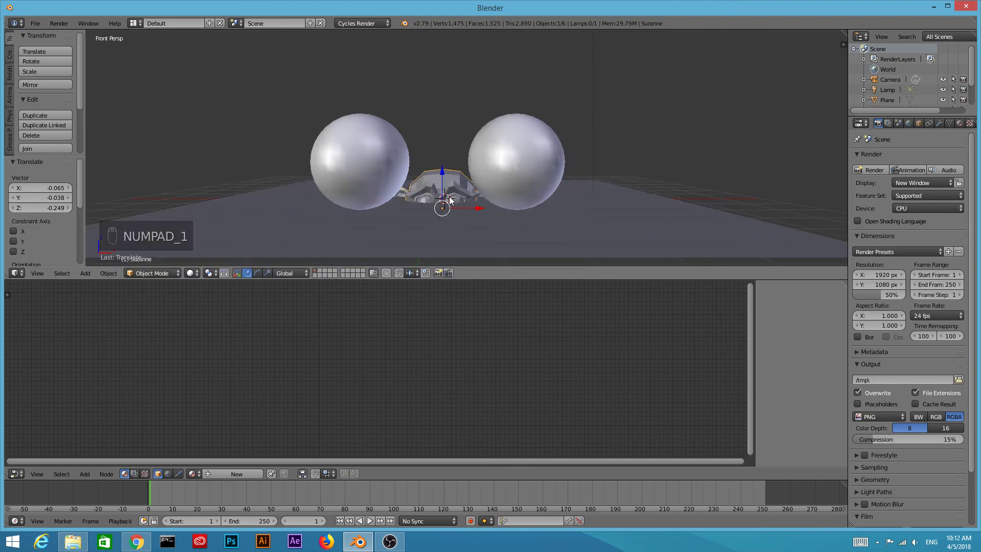
{"action": "left_click_drag", "start_coordinate": [512, 207], "coordinate": [408, 134]}
{"action": "right_click", "coordinate": [521, 157]}
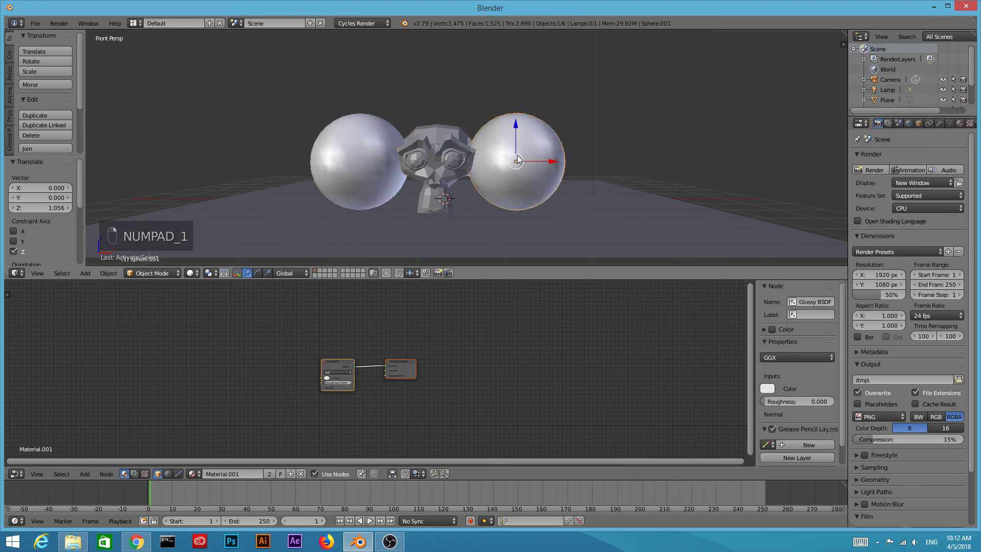
Step: Delete the right sphere and move Suzanne along X into its spot, shaded smooth
{"action": "key", "text": "x"}
{"action": "left_click_drag", "start_coordinate": [447, 150], "coordinate": [474, 172]}
{"action": "left_click_drag", "start_coordinate": [543, 175], "coordinate": [190, 279]}
Step: Delete the left mirror sphere so only Suzanne remains on the floor
{"action": "left_click", "coordinate": [226, 221]}
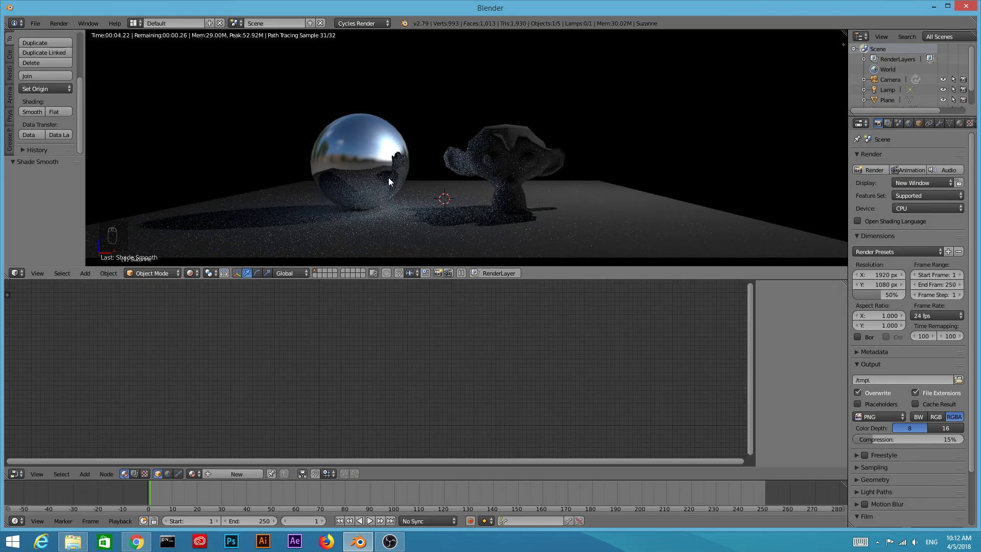
{"action": "right_click", "coordinate": [378, 174]}
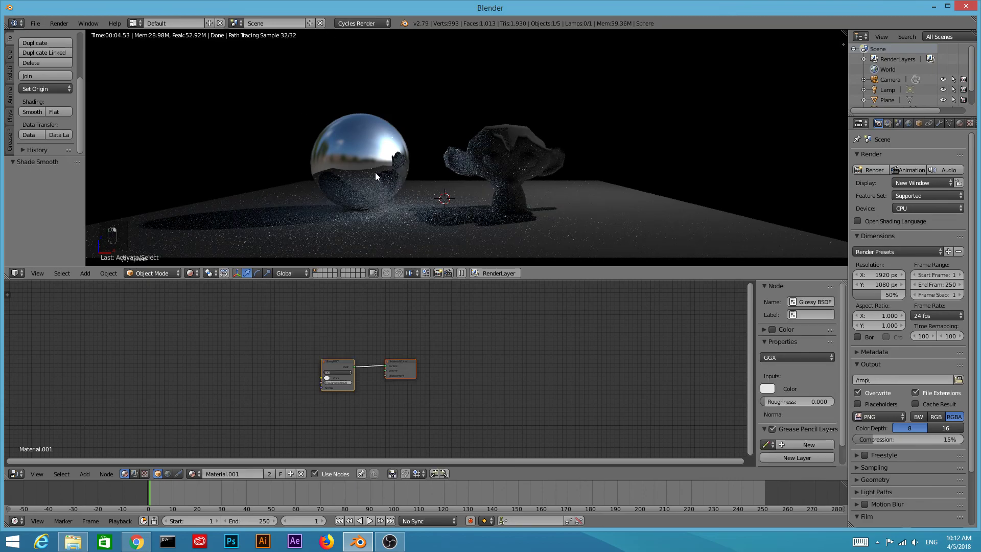
{"action": "key", "text": "x"}
Step: Duplicate Suzanne and move the copy about -3.3 along X beside the original
{"action": "right_click", "coordinate": [502, 162]}
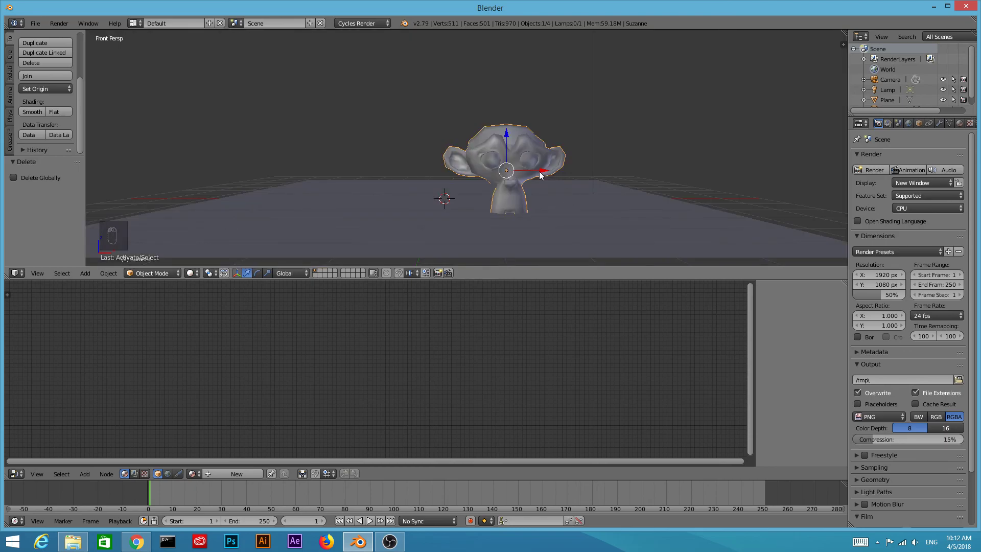
{"action": "key", "text": "shift+d"}
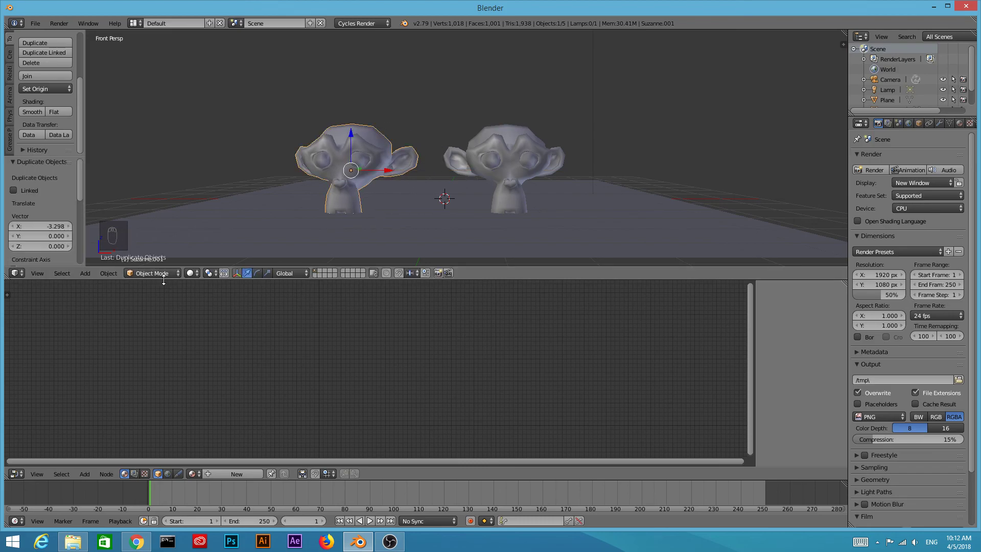
Step: Reframe the Cycles rendered preview on the two Suzanne heads
{"action": "left_click_drag", "start_coordinate": [228, 210], "coordinate": [527, 200]}
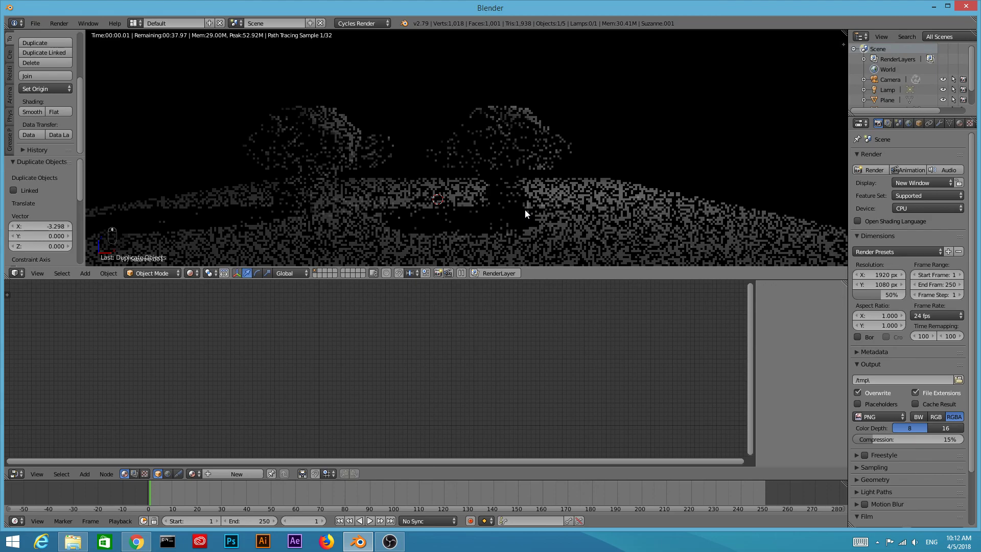
Step: Create Material.002 mixing Diffuse with a Beckmann Glossy BSDF at roughness 0.200 through a Mix Shader
{"action": "left_click", "coordinate": [550, 237]}
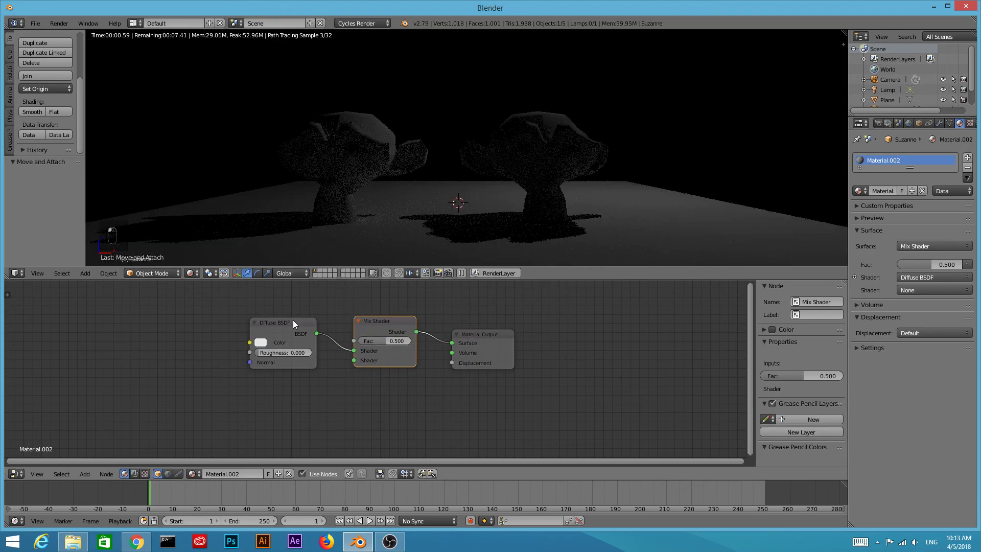
{"action": "left_click", "coordinate": [303, 307]}
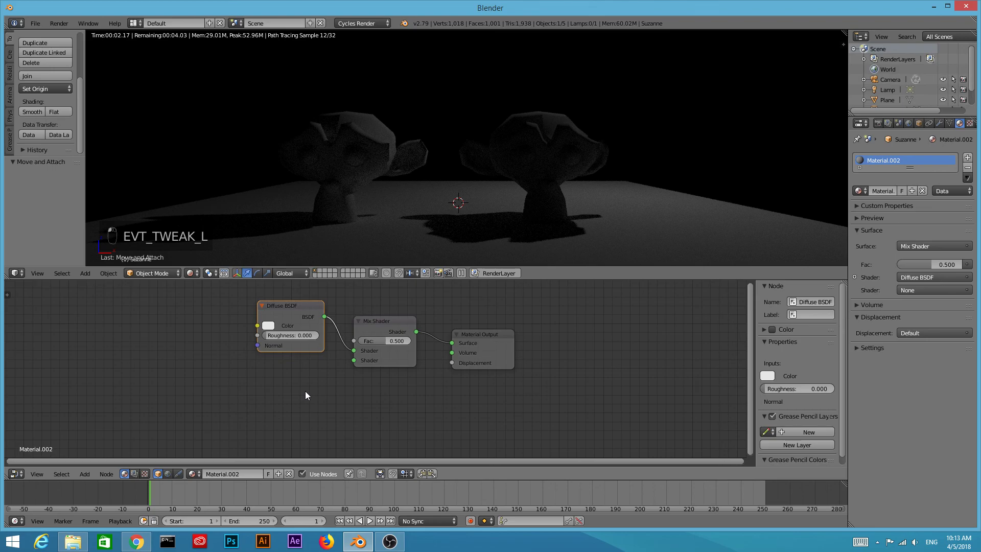
{"action": "key", "text": "shift+a"}
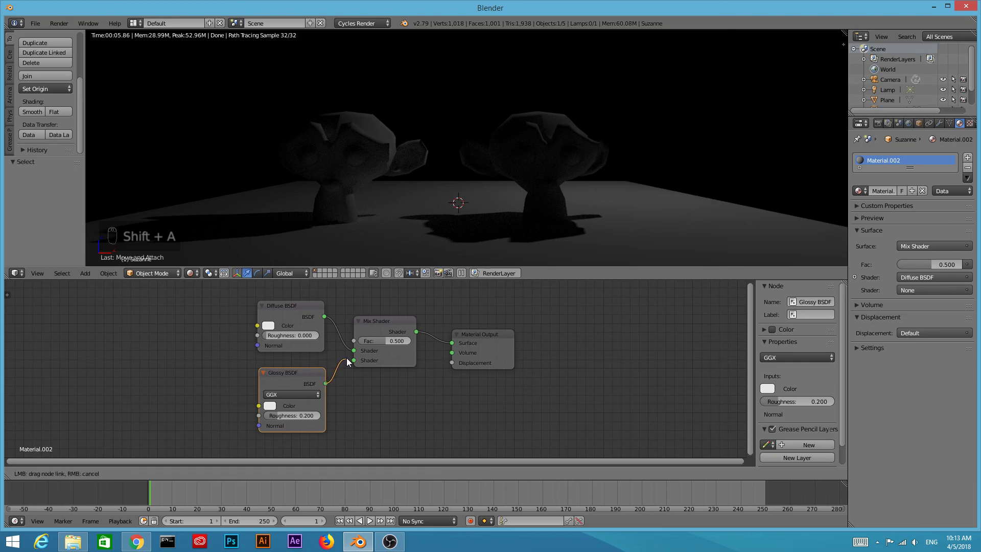
{"action": "left_click_drag", "start_coordinate": [355, 363], "coordinate": [384, 305]}
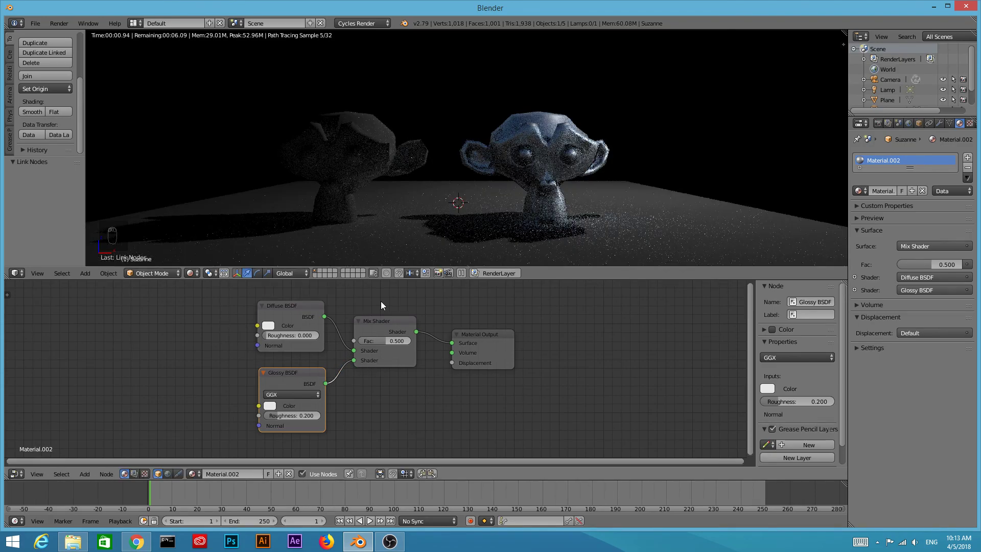
{"action": "left_click", "coordinate": [293, 376]}
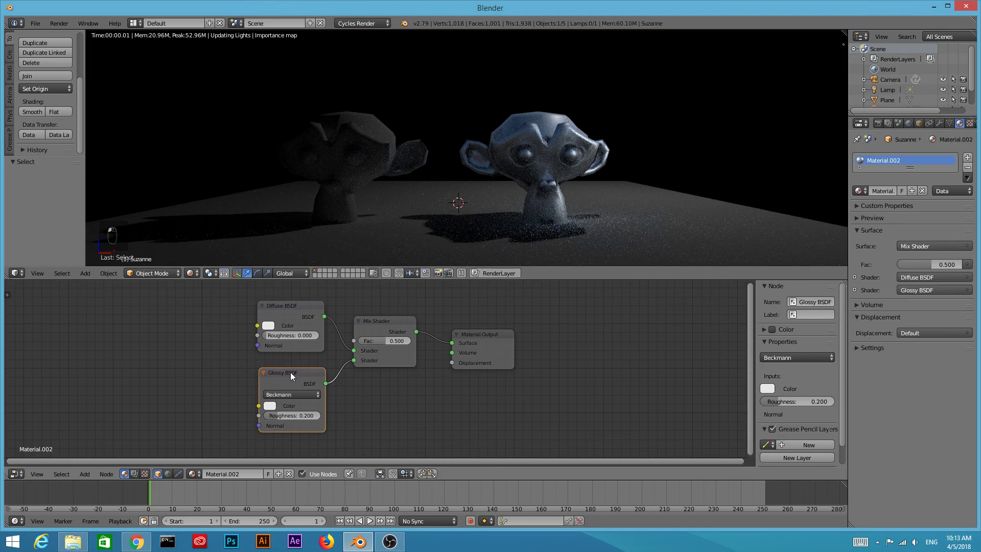